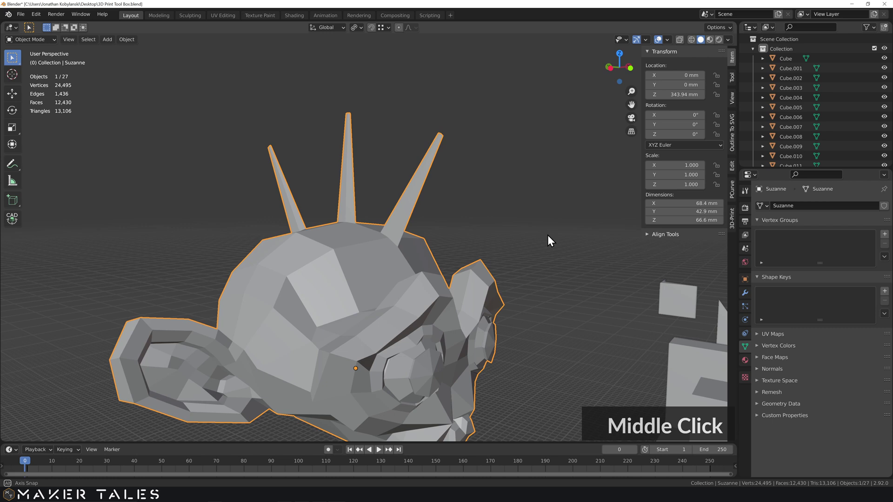
# Step: Run Check All on Suzanne, then locate the 3D-Print Toolbox add-on in Preferences
pyautogui.middleClick(516, 251)
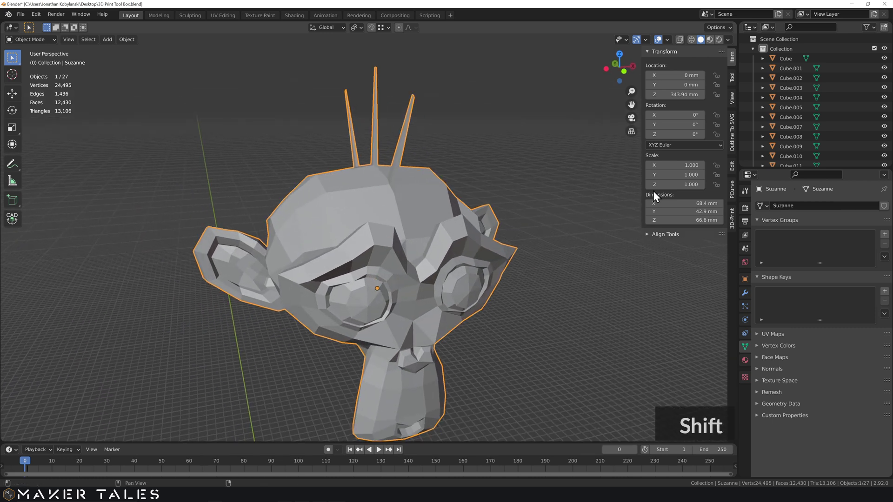
pyautogui.click(678, 170)
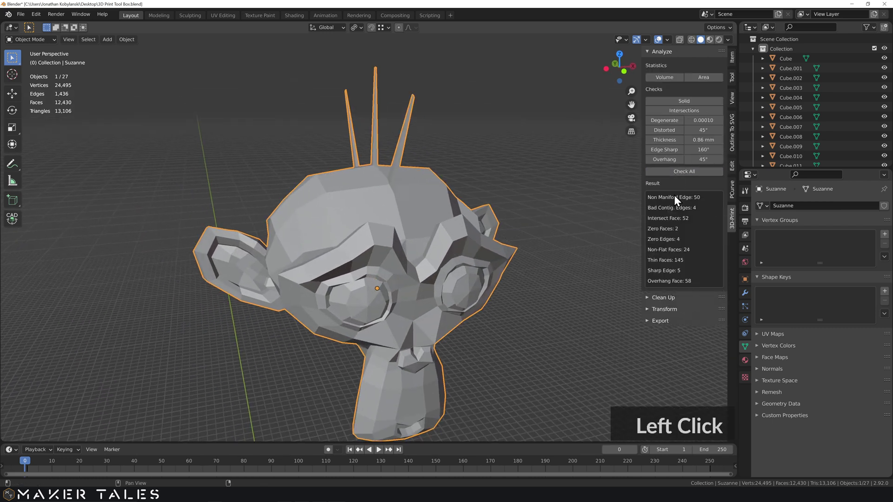
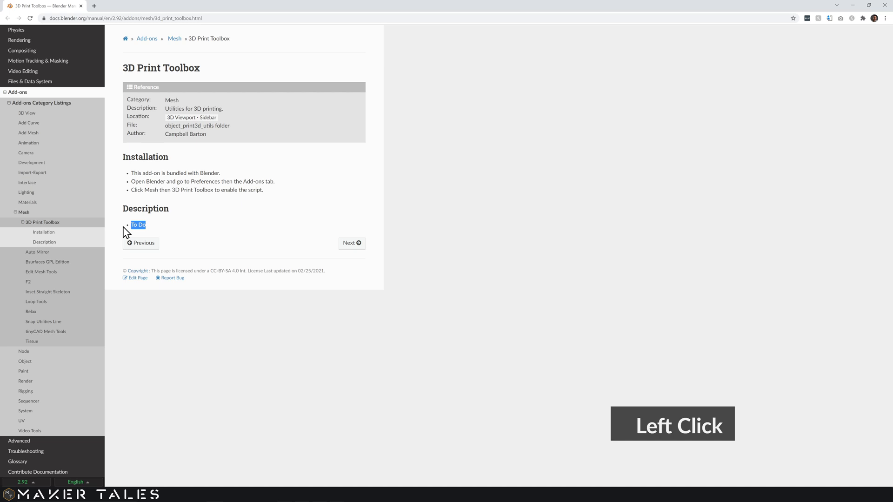
pyautogui.click(189, 229)
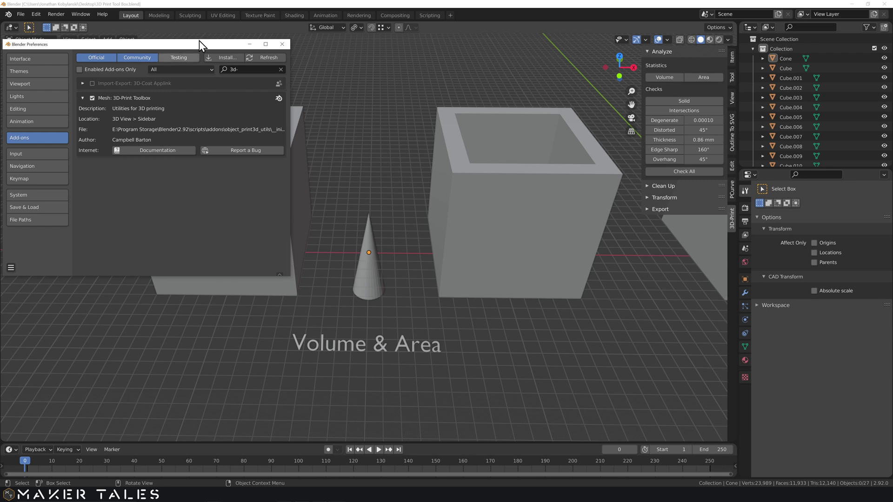
# Step: Close the Preferences window to return to the cube test scene
pyautogui.click(287, 44)
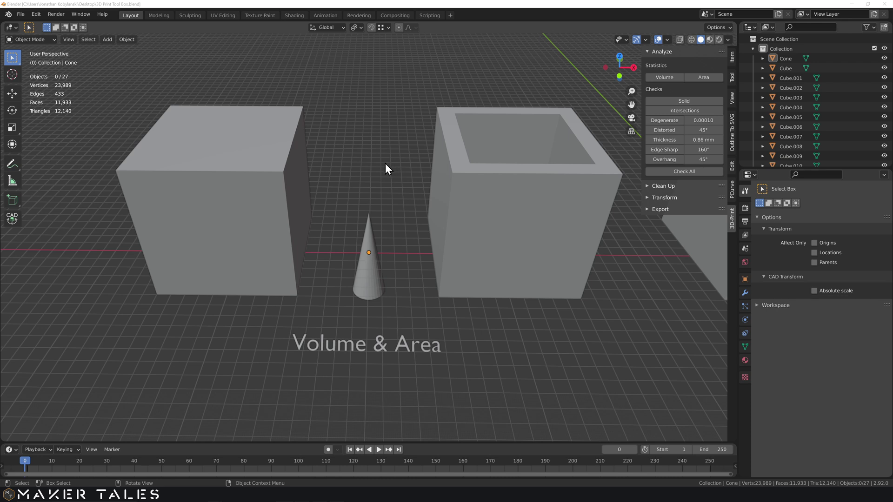
# Step: Measure the first cube's volume, reported as 1000.0001 cm³
pyautogui.click(249, 172)
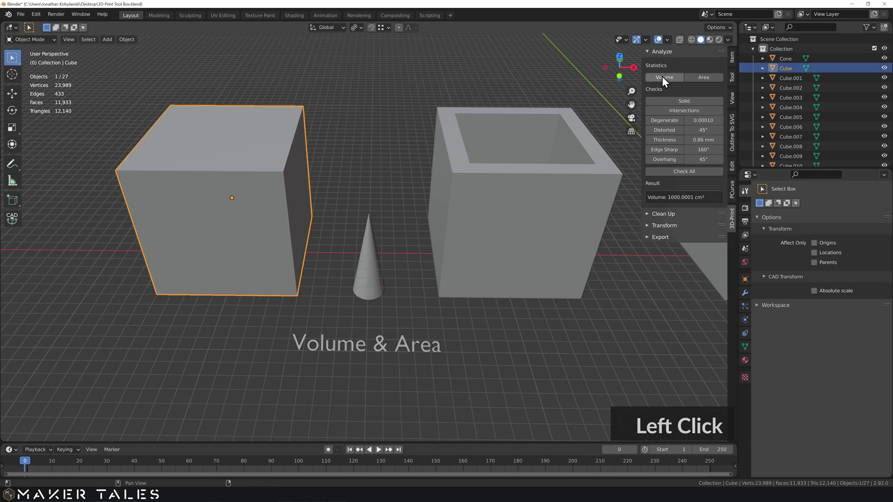
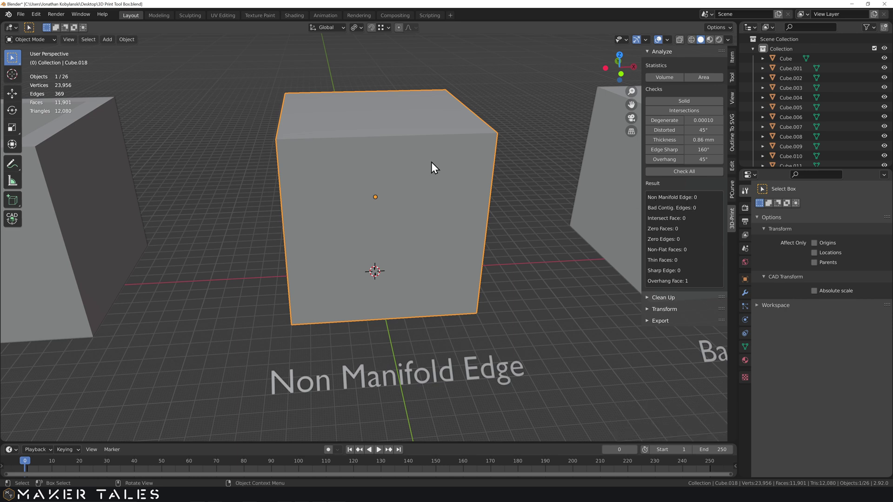
# Step: Select the Bad Contig. Edges cube and orbit to view its flipped faces
pyautogui.click(663, 177)
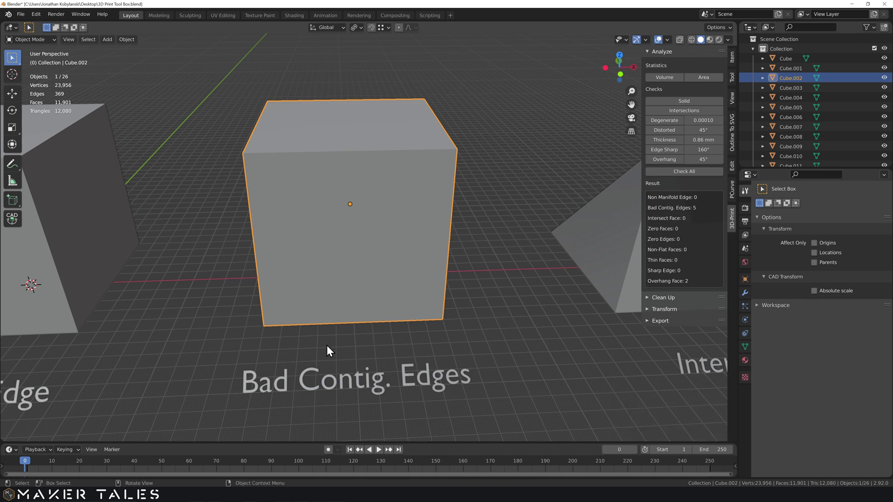
pyautogui.middleClick(424, 347)
pyautogui.middleClick(465, 322)
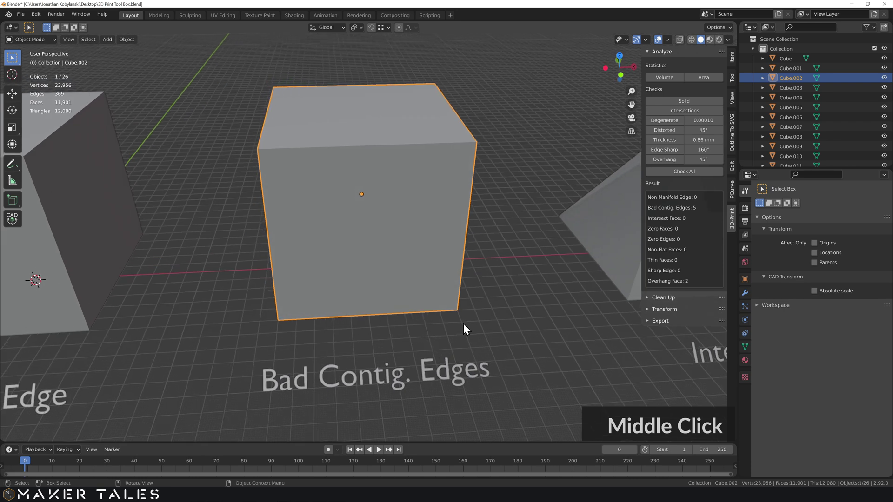
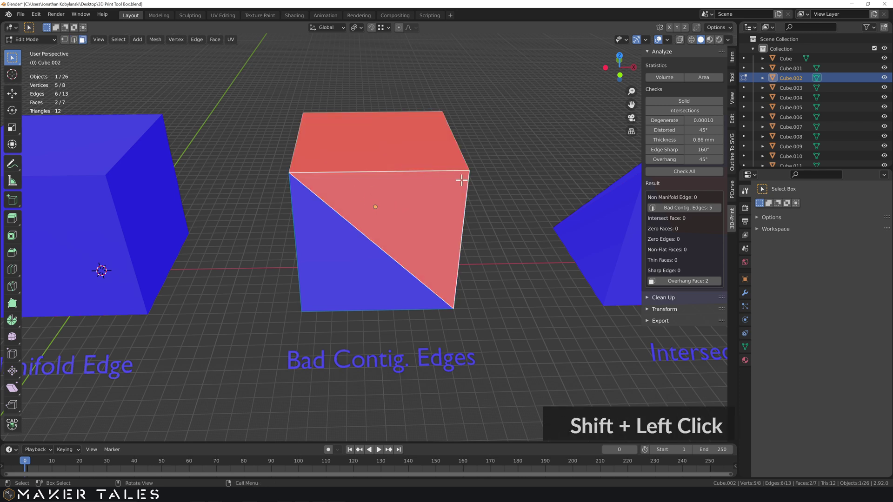
# Step: Recalculate normals on all faces and re-run Check All, clearing the bad contiguous edges
pyautogui.write('aa')
pyautogui.write('n')
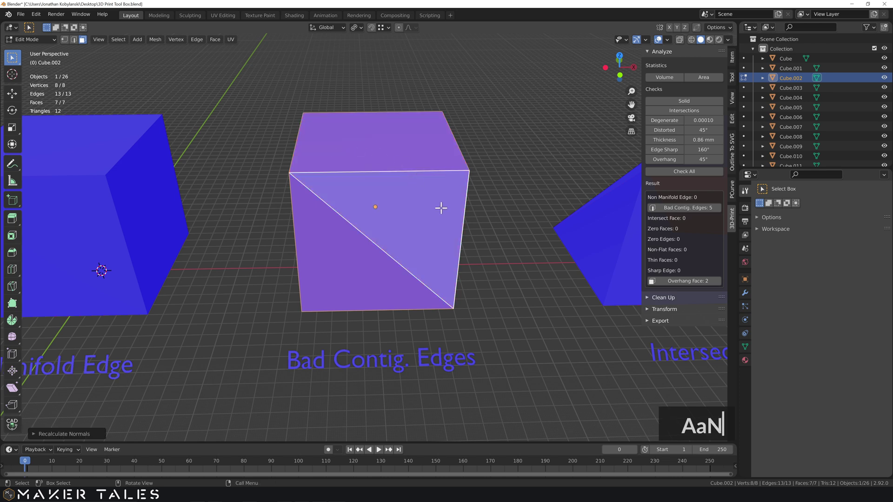
pyautogui.write('q')
pyautogui.press('Tab')
pyautogui.click(678, 176)
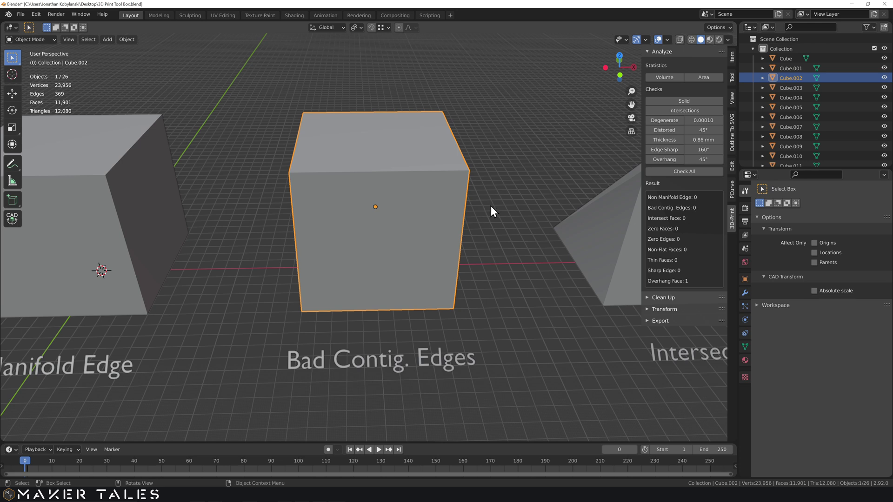
# Step: Move the Intersect Face cube's folded vertex flat and re-run Check All on it
pyautogui.click(677, 180)
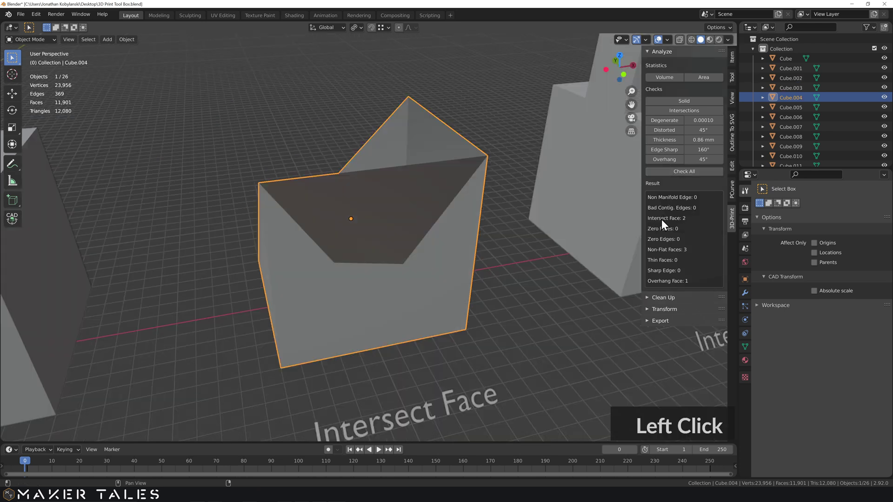
pyautogui.click(342, 215)
pyautogui.middleClick(371, 215)
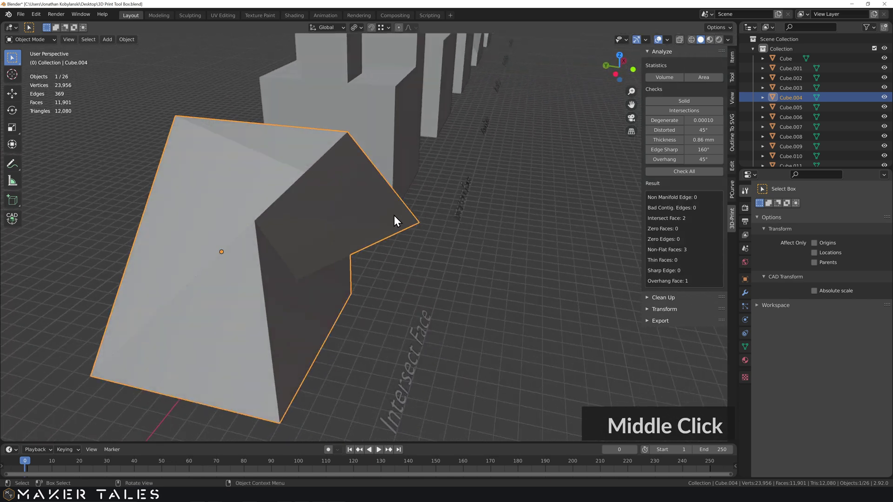
pyautogui.middleClick(320, 243)
pyautogui.middleClick(348, 214)
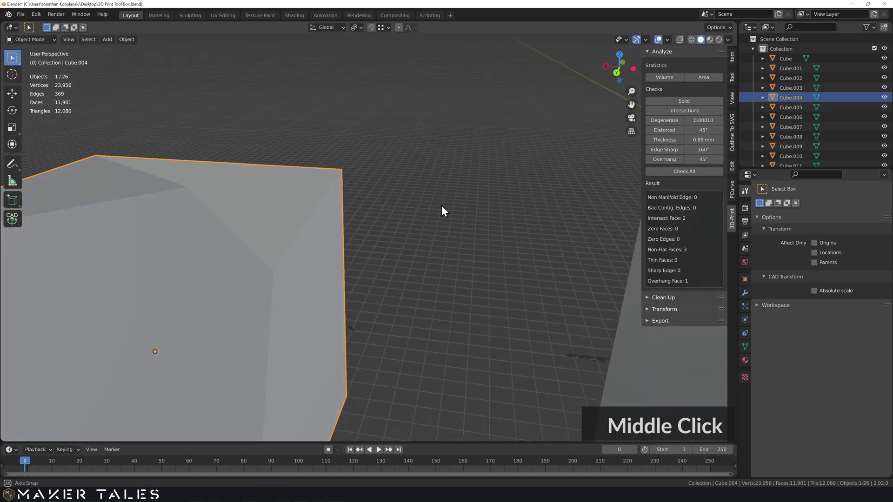
pyautogui.middleClick(398, 215)
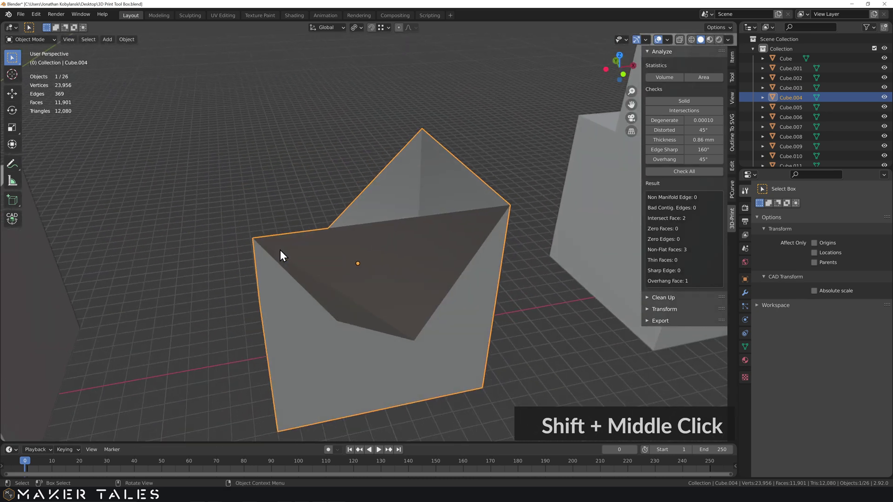
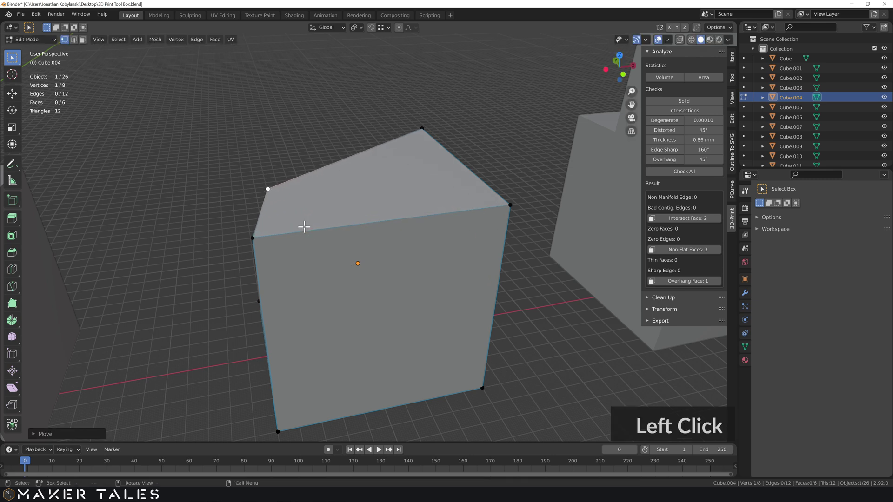
pyautogui.press('Tab')
pyautogui.middleClick(332, 258)
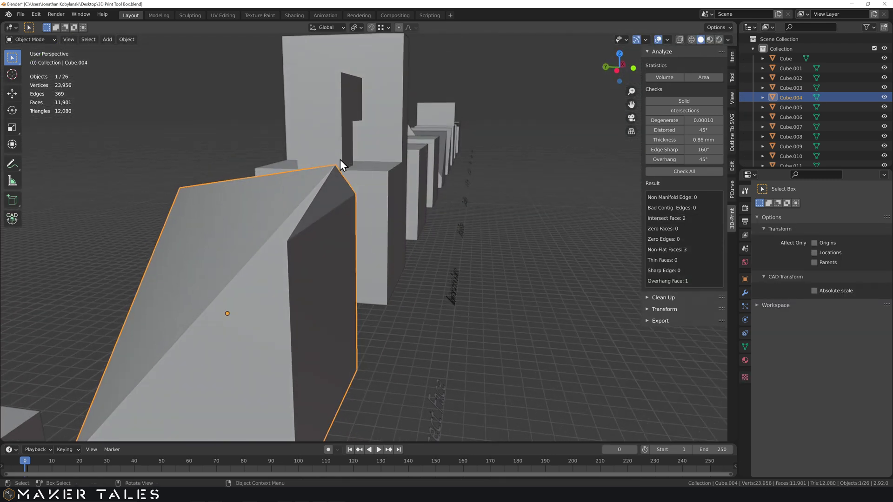
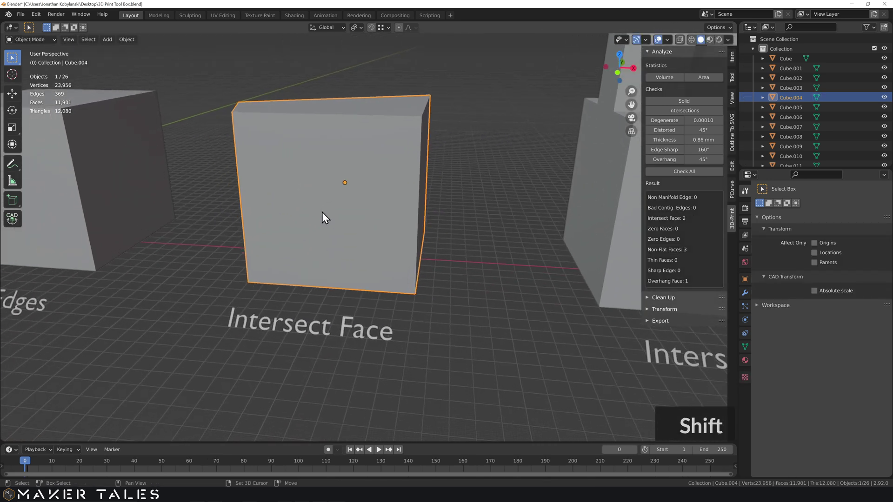
pyautogui.click(674, 172)
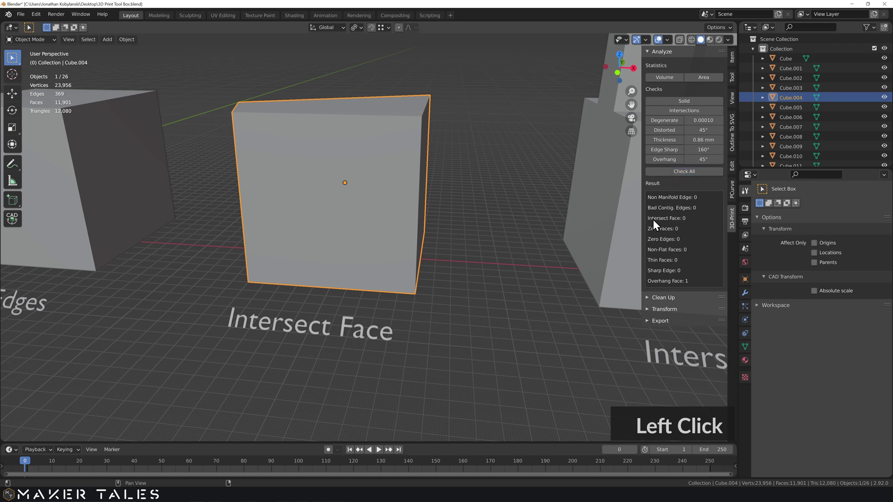
# Step: Select the notched test cube and run Check All, showing 12 intersecting faces
pyautogui.middleClick(289, 235)
pyautogui.click(343, 239)
pyautogui.middleClick(354, 238)
pyautogui.middleClick(366, 242)
pyautogui.middleClick(670, 173)
pyautogui.click(417, 179)
pyautogui.middleClick(426, 180)
pyautogui.middleClick(436, 190)
pyautogui.scroll(-3)
# Step: Bridge the notched object's gap in X-ray view, then select the Zero Faces cube for checking
pyautogui.press('alt+z')
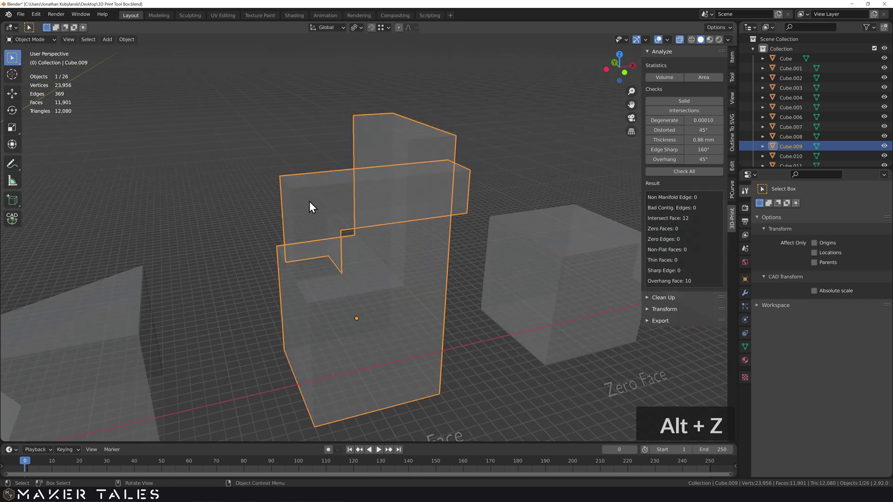
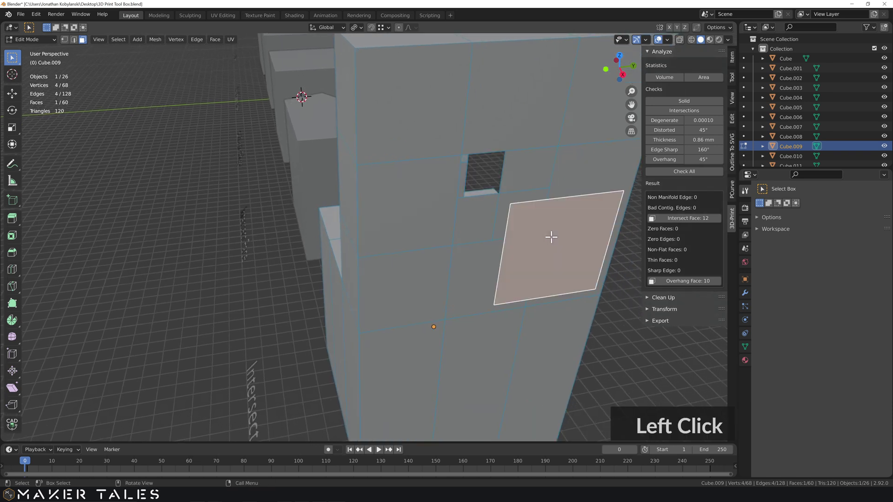
pyautogui.middleClick(301, 95)
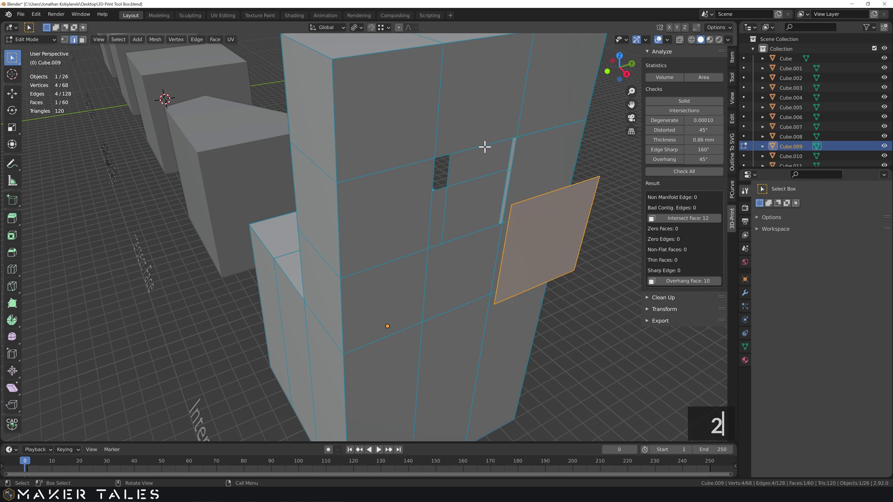
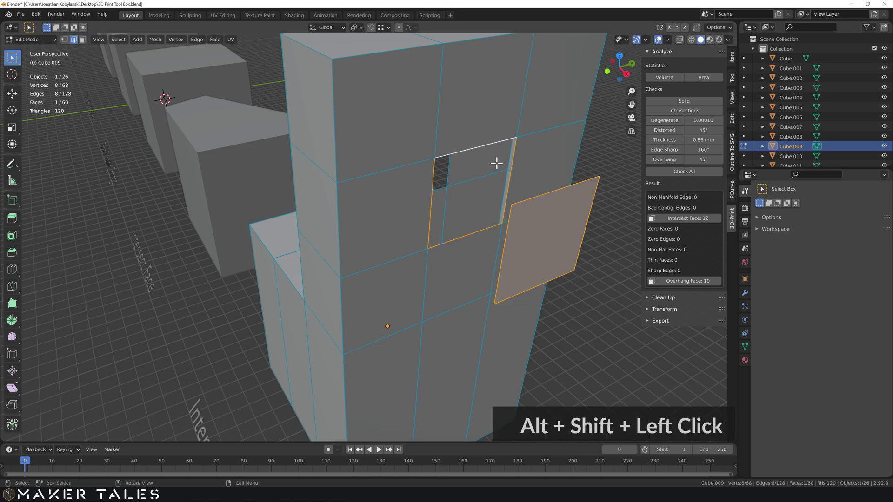
pyautogui.press('ctrl+e')
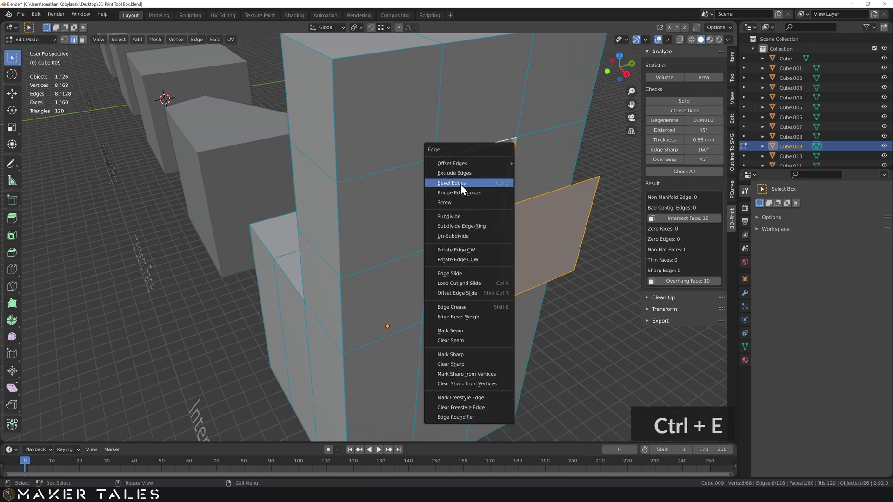
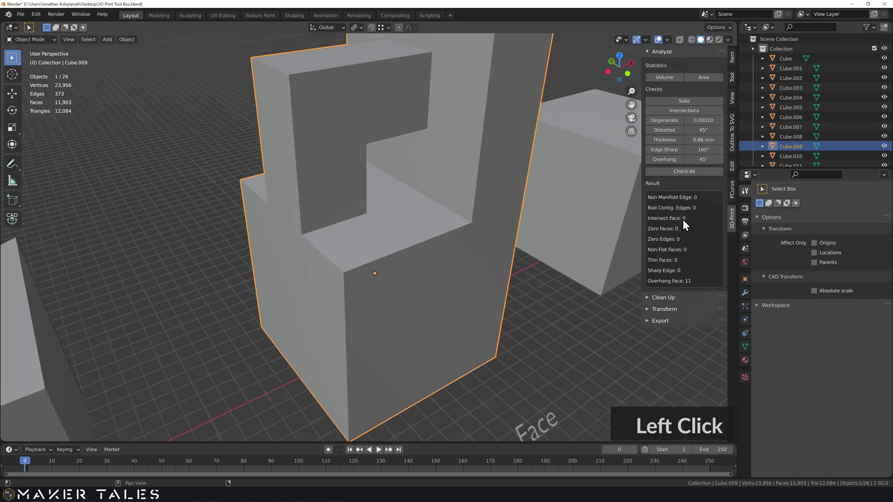
pyautogui.click(486, 253)
pyautogui.scroll(-3)
pyautogui.middleClick(493, 272)
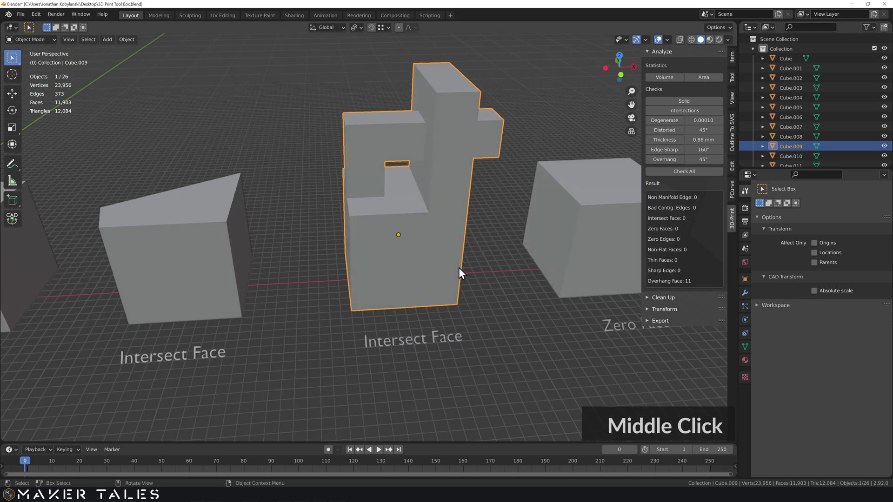
# Step: Merge the Zero Faces cube's duplicate vertices by distance and re-run Check All
pyautogui.click(695, 172)
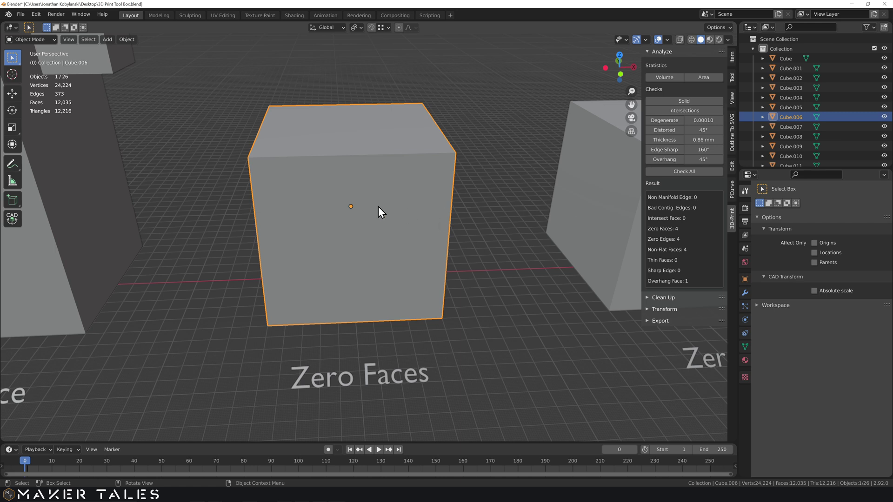
pyautogui.press('Tab')
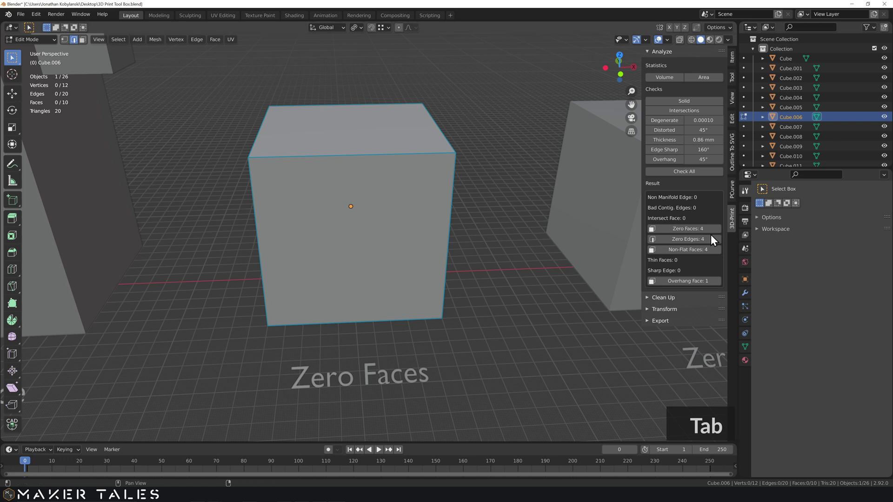
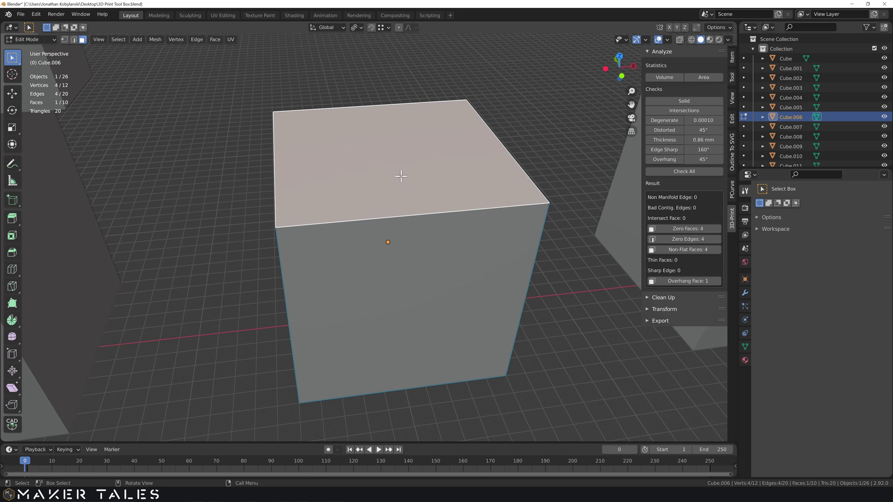
pyautogui.press('g')
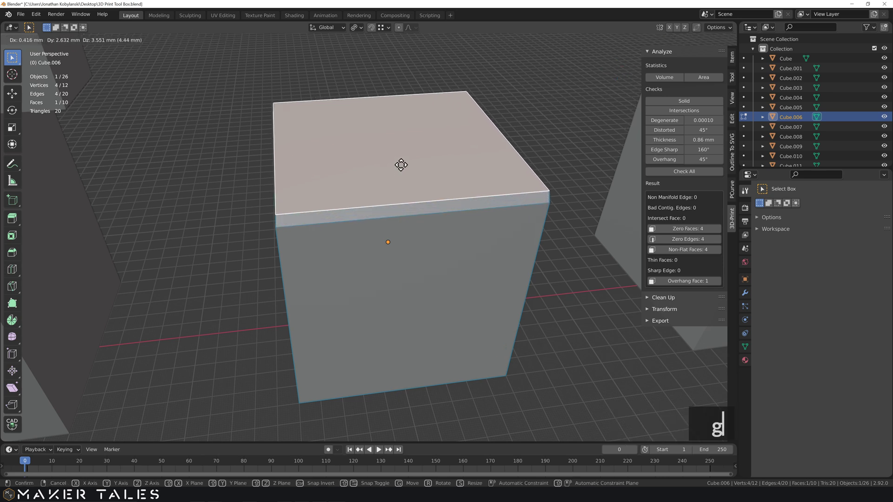
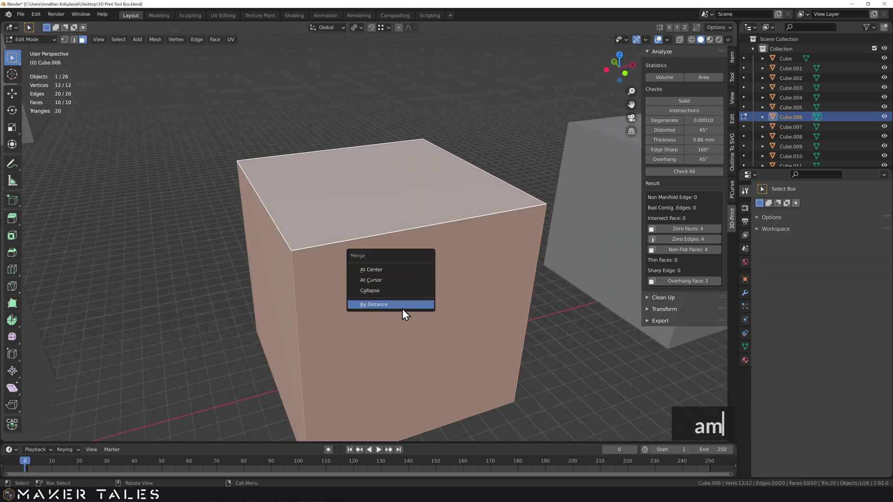
pyautogui.click(402, 309)
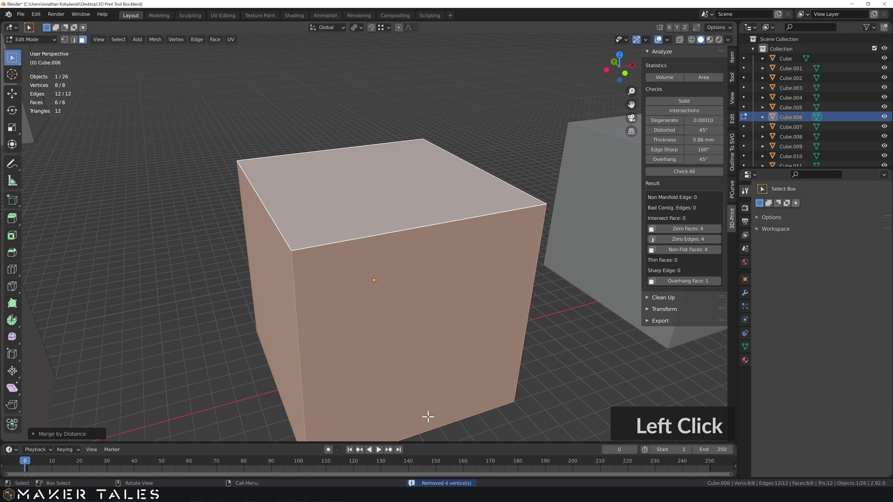
pyautogui.click(413, 359)
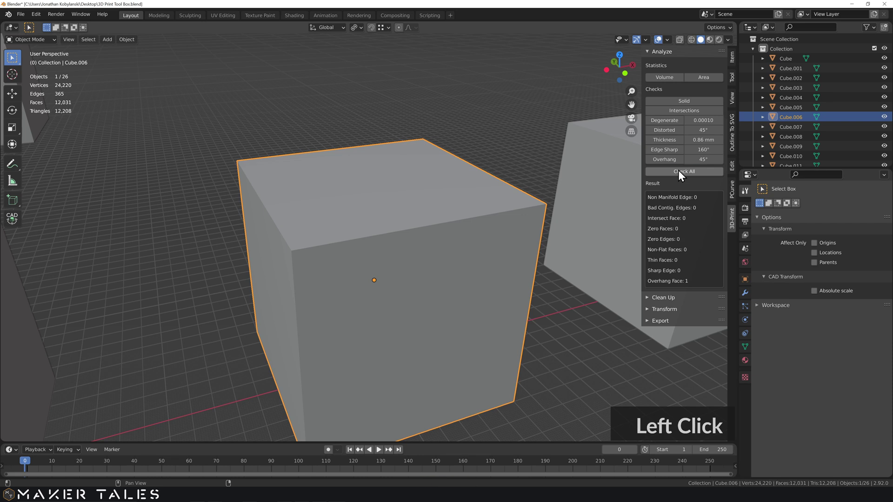
# Step: Pull apart the Zero Edges cube's vertices and top face to reveal the split, then select the Non-Flat Faces object
pyautogui.click(469, 251)
pyautogui.middleClick(447, 254)
pyautogui.click(670, 174)
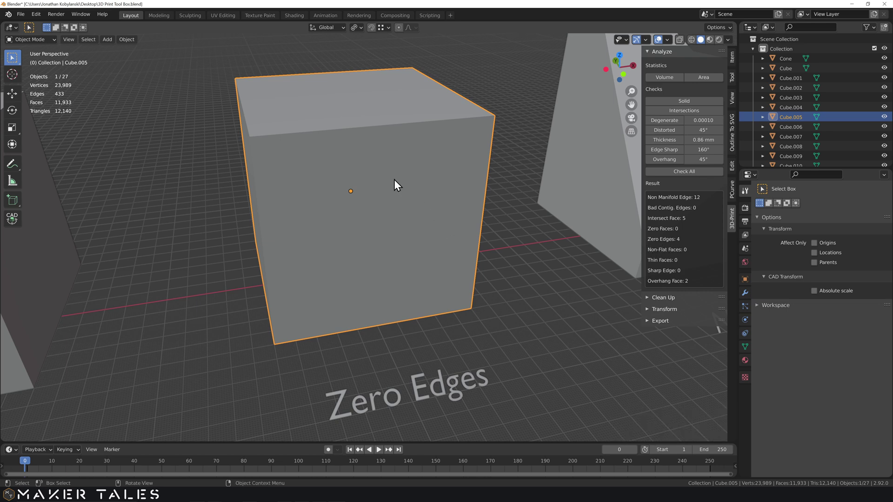
pyautogui.press('Tab')
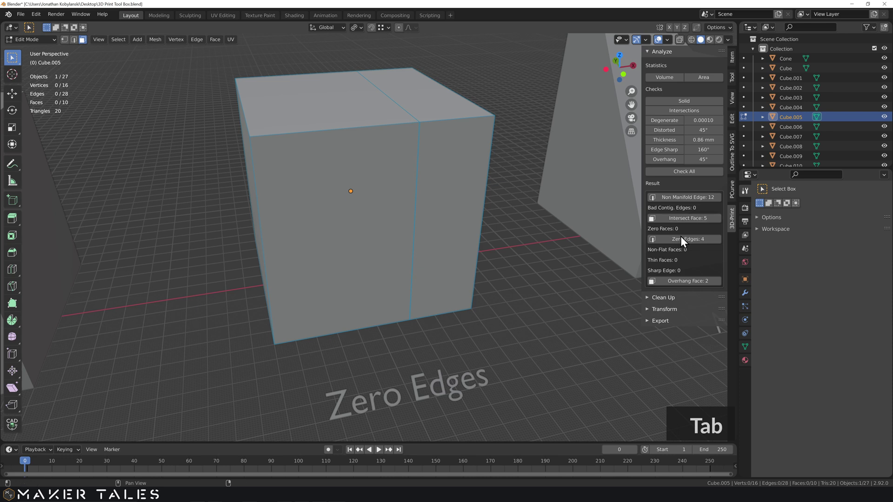
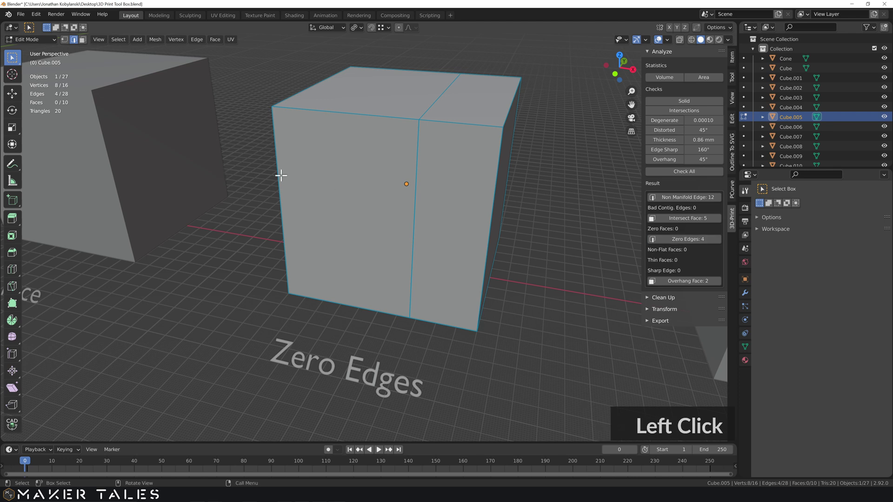
pyautogui.press('g')
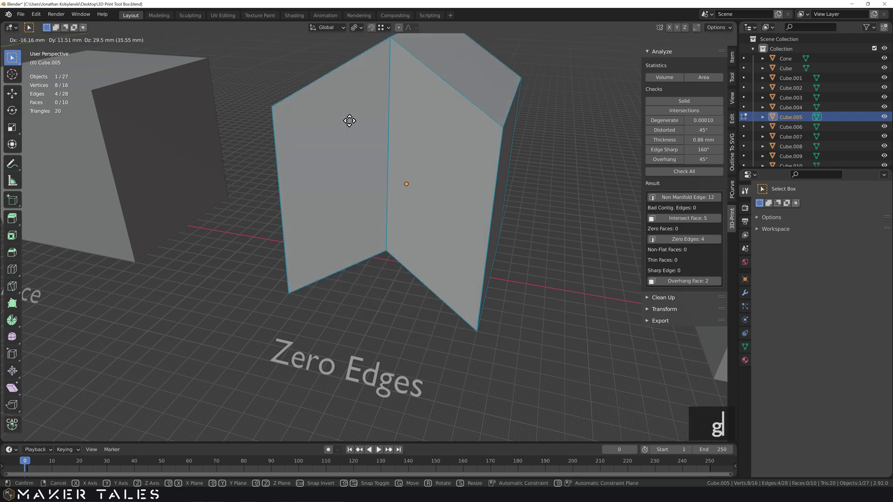
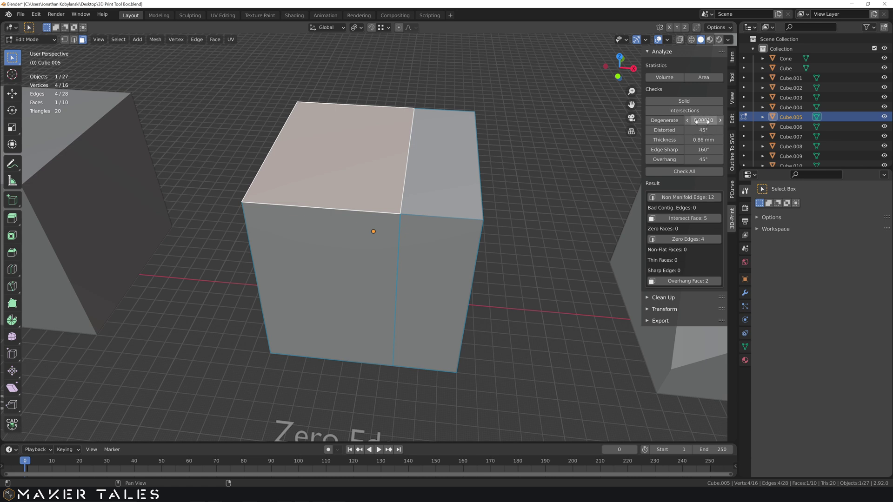
pyautogui.press('g')
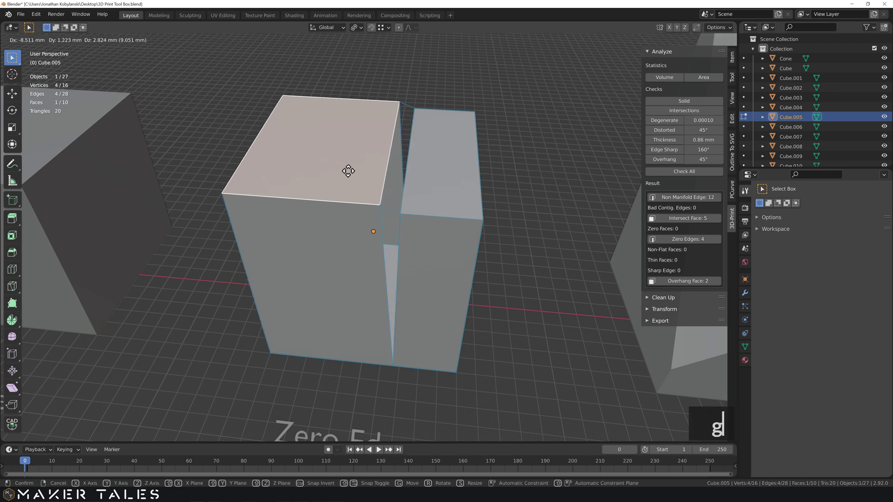
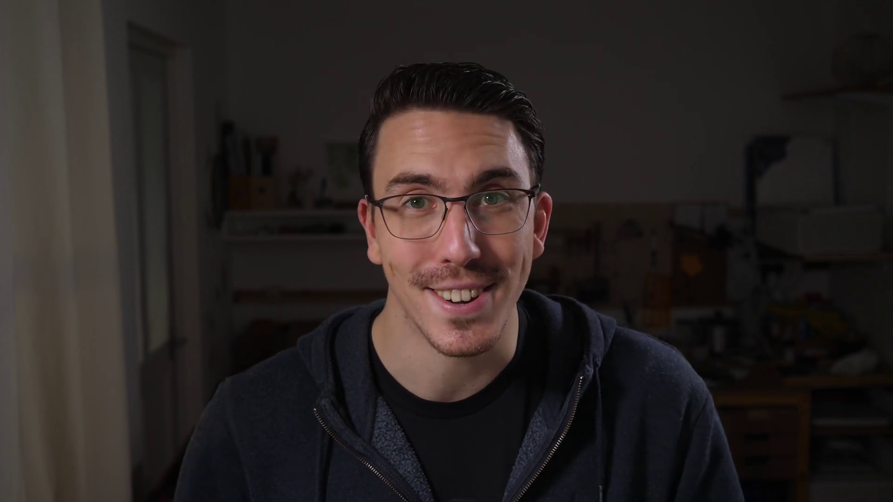
pyautogui.click(477, 259)
pyautogui.middleClick(438, 287)
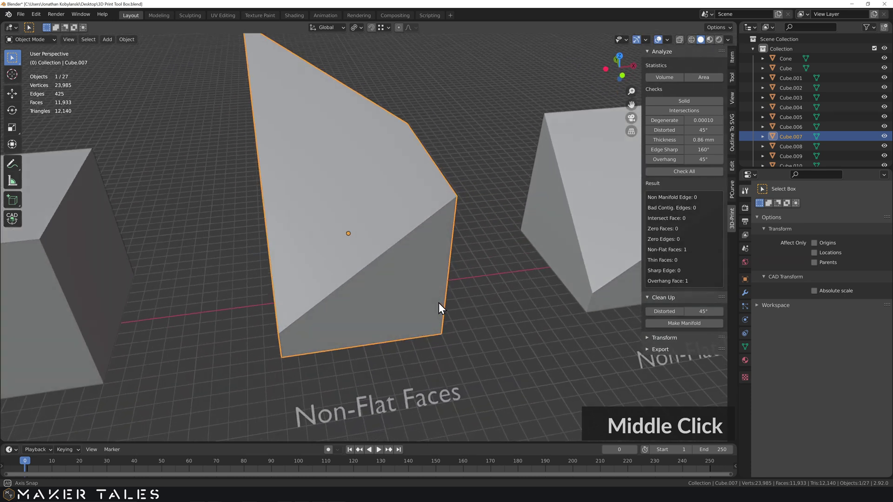
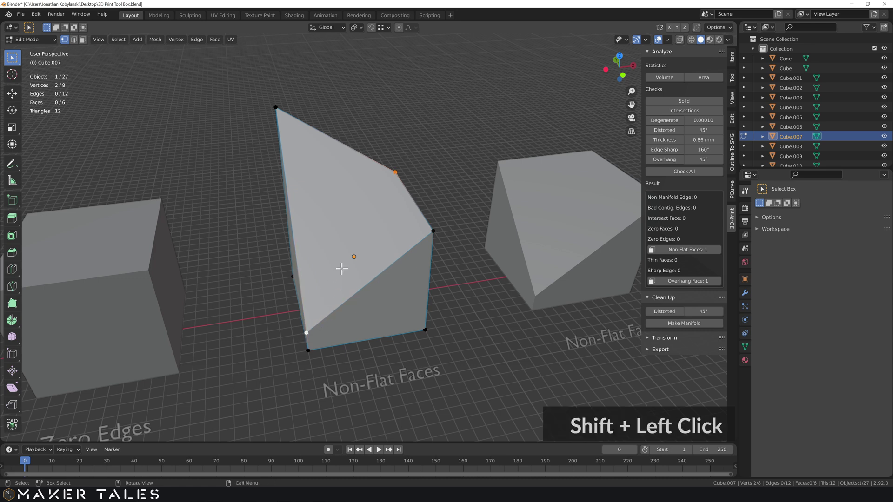
pyautogui.write('45')
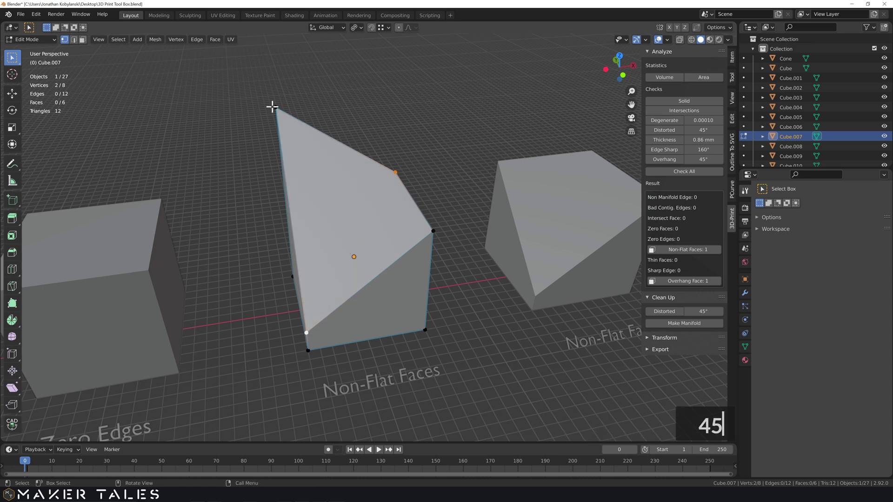
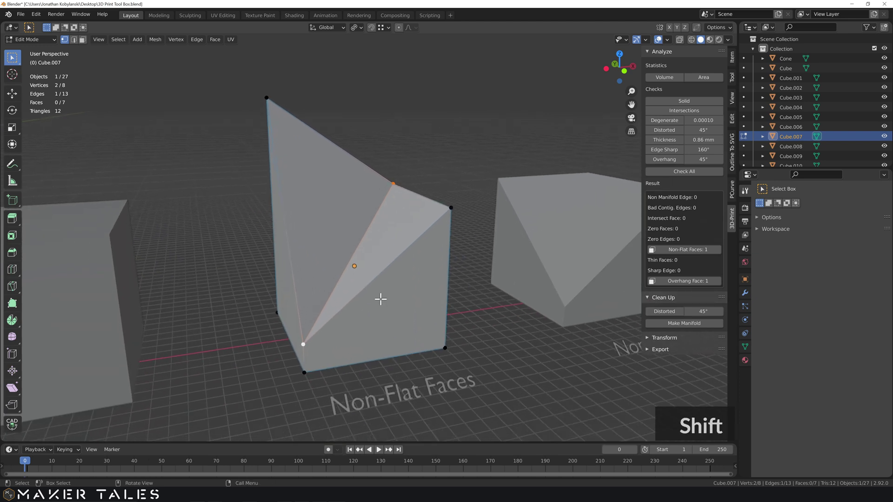
pyautogui.press('ctrl+z')
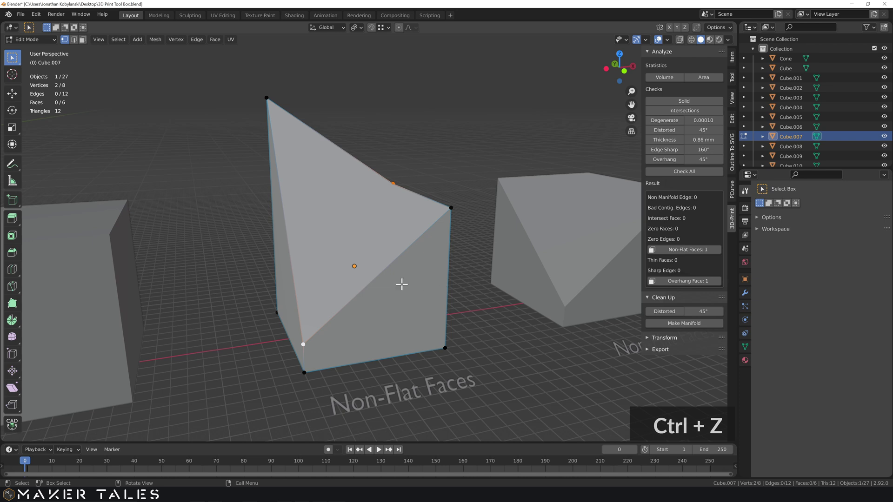
pyautogui.press('Tab')
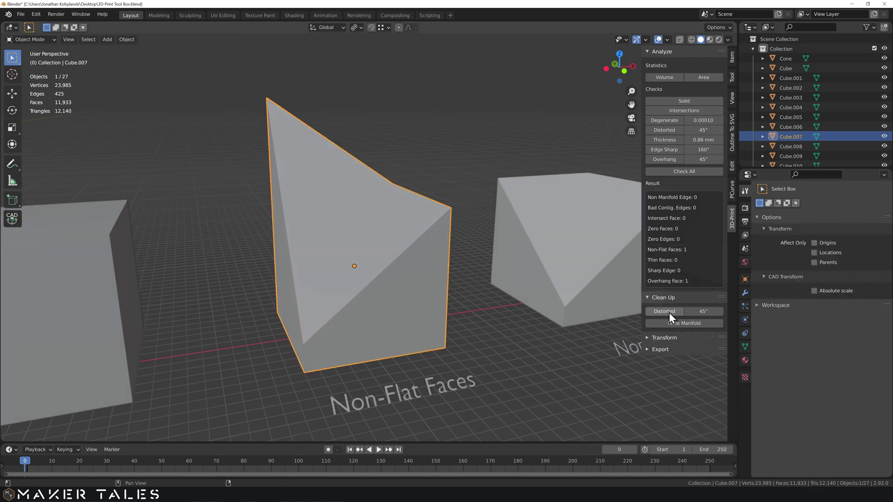
# Step: Split the object's distorted faces with Clean Up > Distorted at 45° and inspect the result
pyautogui.press('Tab')
pyautogui.click(671, 315)
pyautogui.middleClick(431, 217)
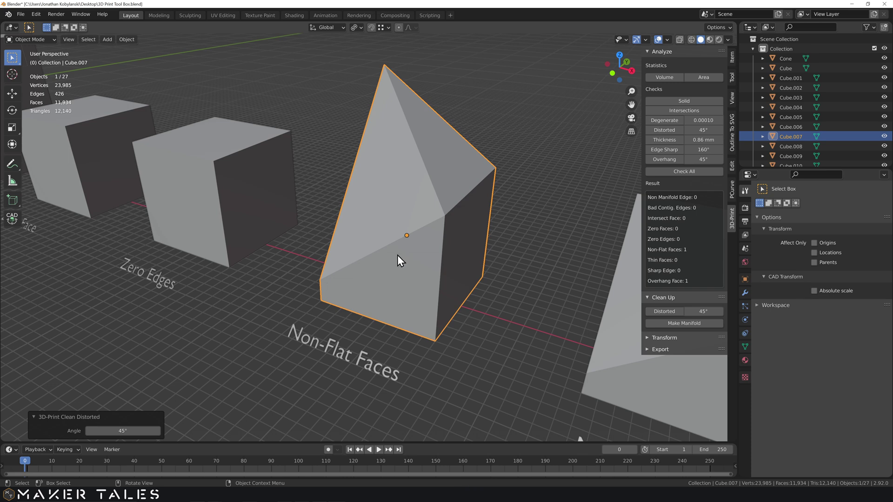
pyautogui.middleClick(421, 264)
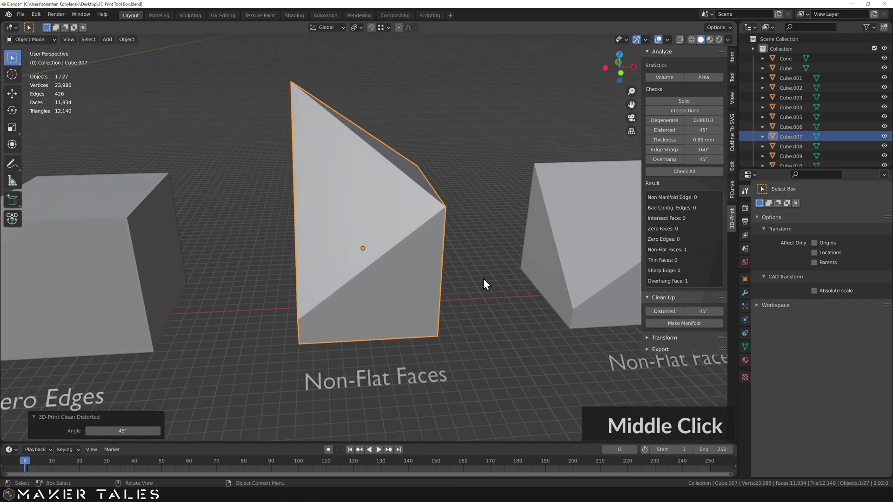
pyautogui.click(486, 282)
# Step: Select the second Non-Flat Faces cube, Cube.008
pyautogui.press('s')
pyautogui.middleClick(517, 310)
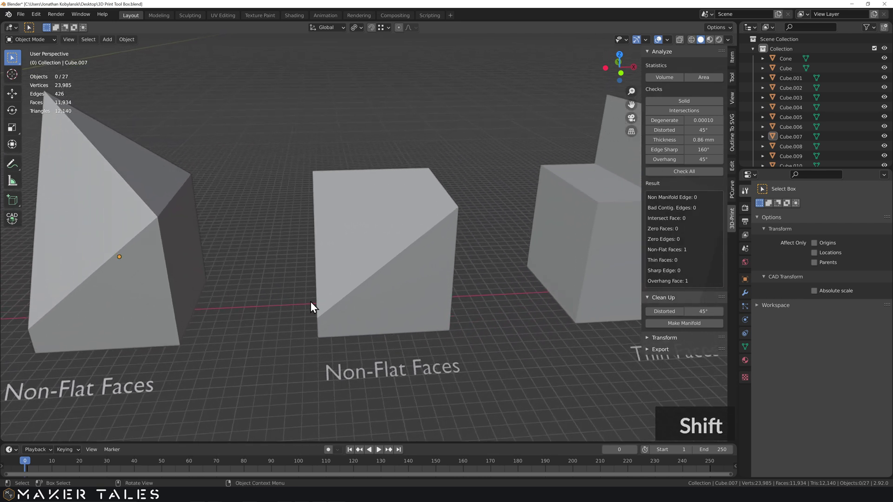
pyautogui.click(346, 302)
pyautogui.middleClick(364, 301)
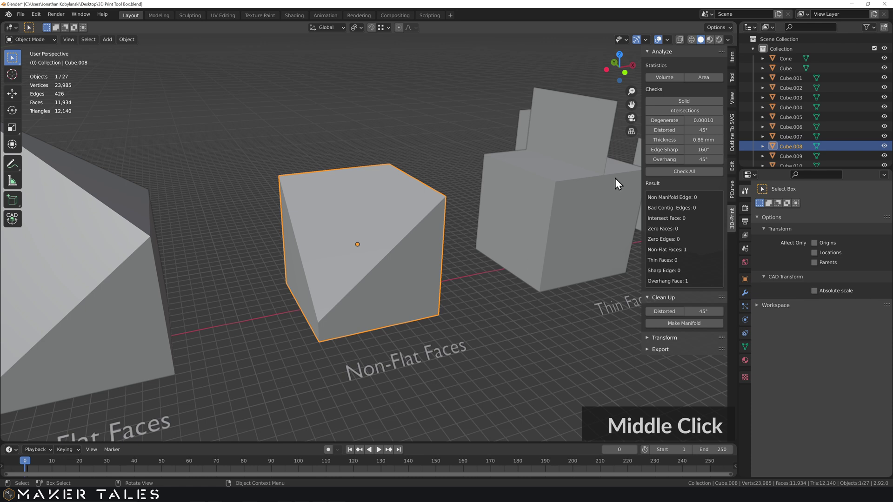